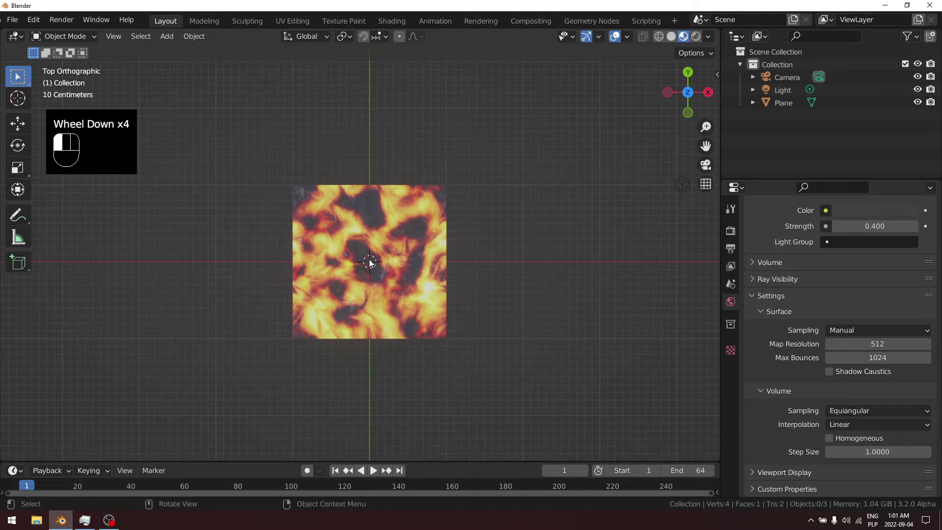
Step: Play the fire texture animation on the plane and duplicate the plane beside the original
{"action": "scroll", "scroll_direction": "down", "scroll_amount": 3}
{"action": "scroll", "scroll_direction": "up", "scroll_amount": 3}
{"action": "scroll", "scroll_direction": "down", "scroll_amount": 3}
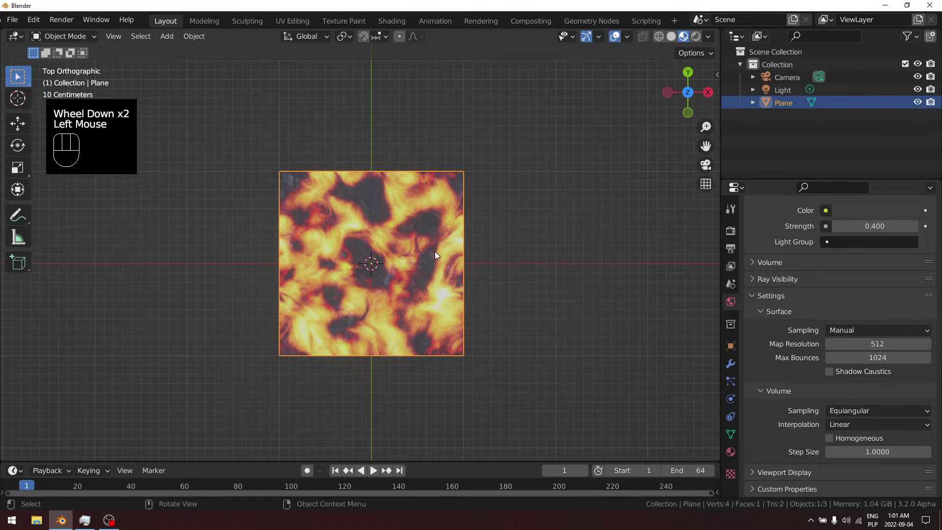
{"action": "key", "text": "space"}
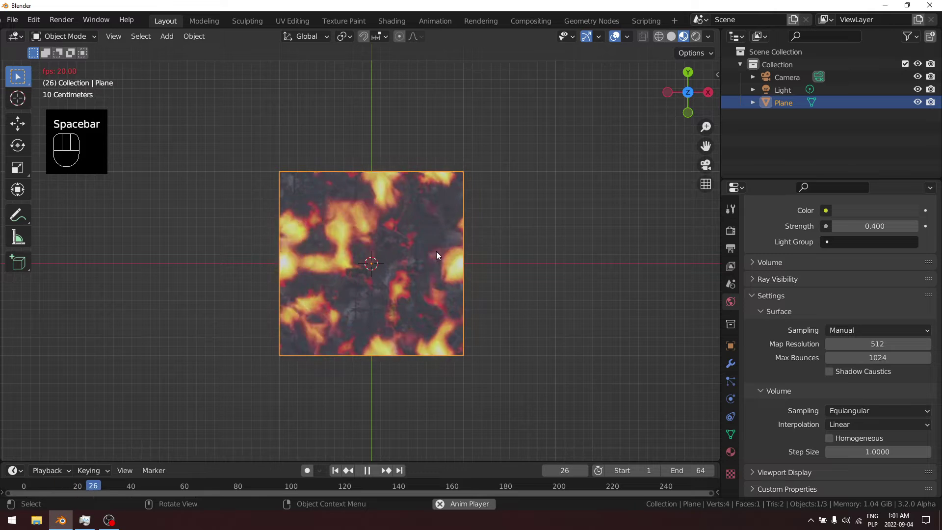
{"action": "scroll", "scroll_direction": "down", "scroll_amount": 3}
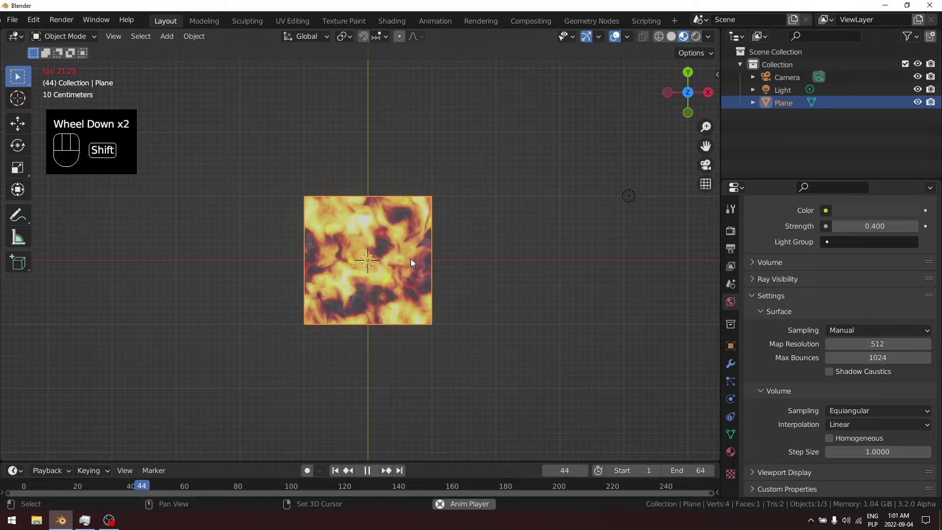
{"action": "key", "text": "shift+d"}
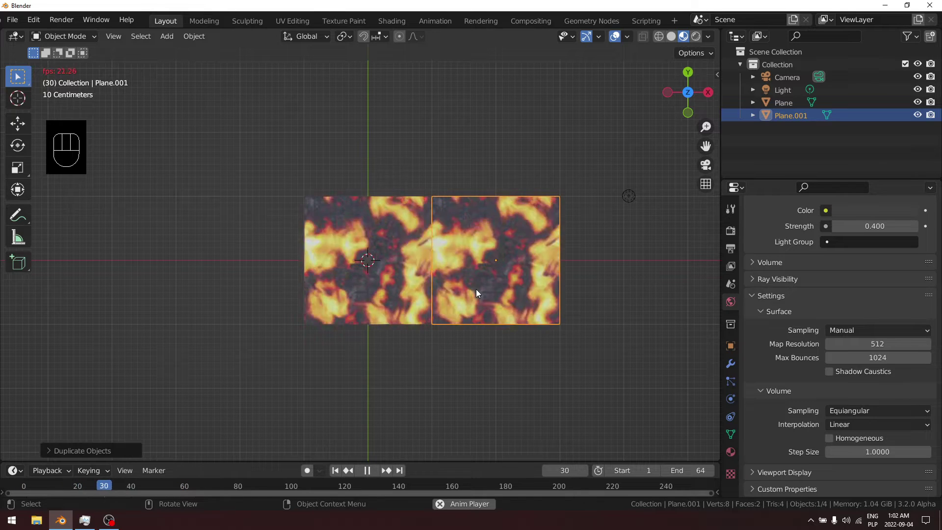
Step: Add a third fire-textured plane to extend the row and view it from the top
{"action": "key", "text": "shift+r"}
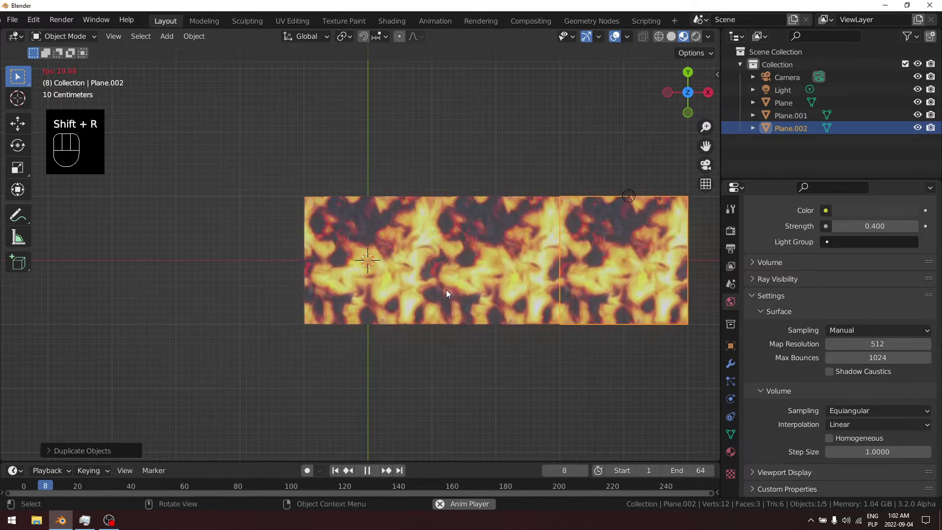
{"action": "left_click_drag", "start_coordinate": [562, 375], "coordinate": [434, 330]}
{"action": "scroll", "scroll_direction": "up", "scroll_amount": 3}
{"action": "scroll", "scroll_direction": "down", "scroll_amount": 3}
{"action": "scroll", "scroll_direction": "down", "scroll_amount": 3}
{"action": "scroll", "scroll_direction": "down", "scroll_amount": 3}
{"action": "key", "text": "KP_7"}
Step: Select all three planes in the row and duplicate the whole row
{"action": "left_click", "coordinate": [222, 231]}
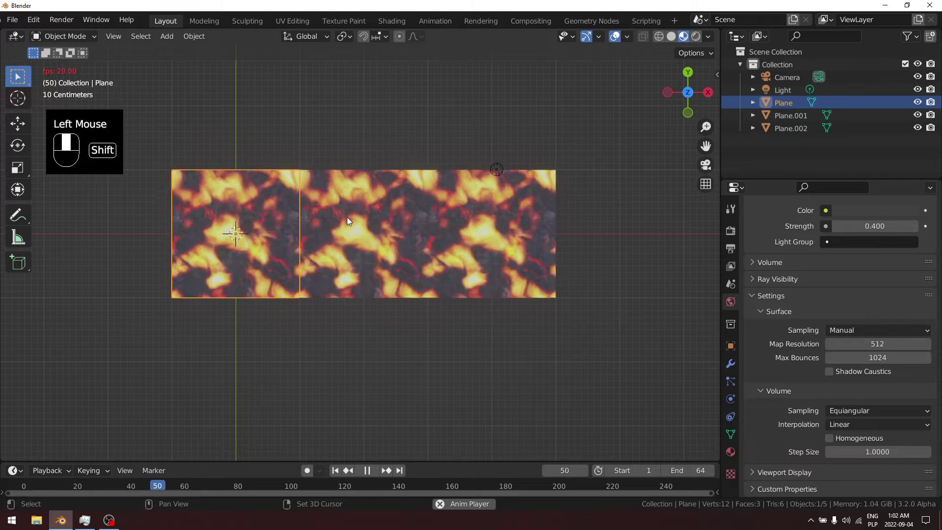
{"action": "left_click", "coordinate": [350, 232]}
{"action": "left_click", "coordinate": [476, 231]}
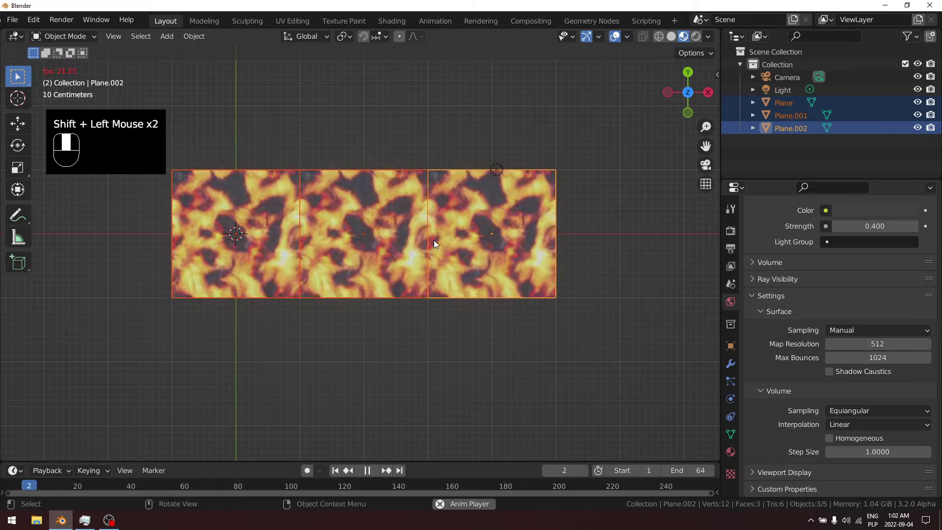
{"action": "key", "text": "shift+d"}
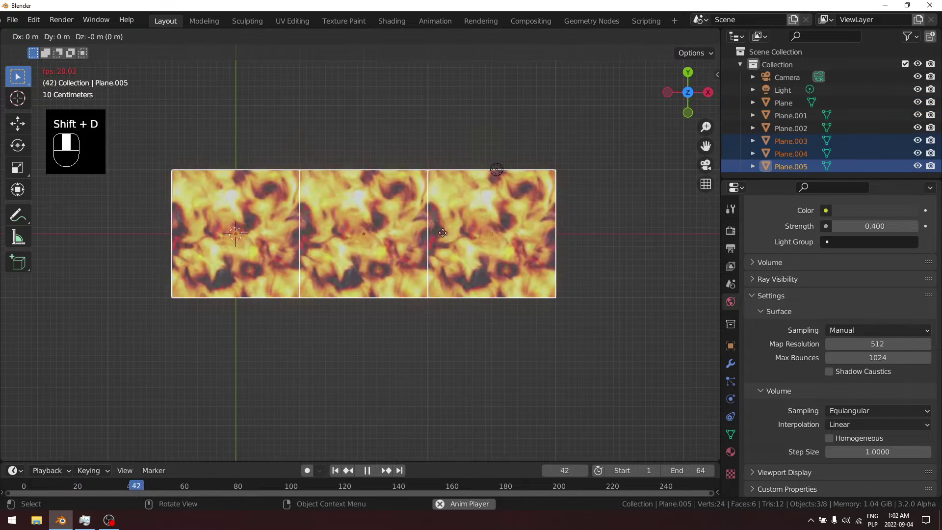
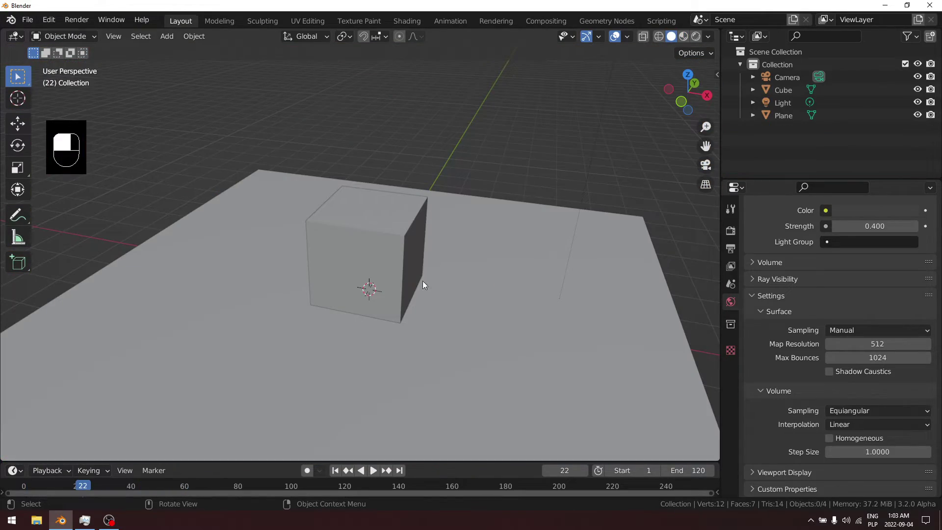
Step: Delete the default cube and the ground plane, then bring up the Add menu
{"action": "left_click", "coordinate": [379, 245]}
{"action": "left_click_drag", "start_coordinate": [379, 245], "coordinate": [379, 245]}
{"action": "key", "text": "x"}
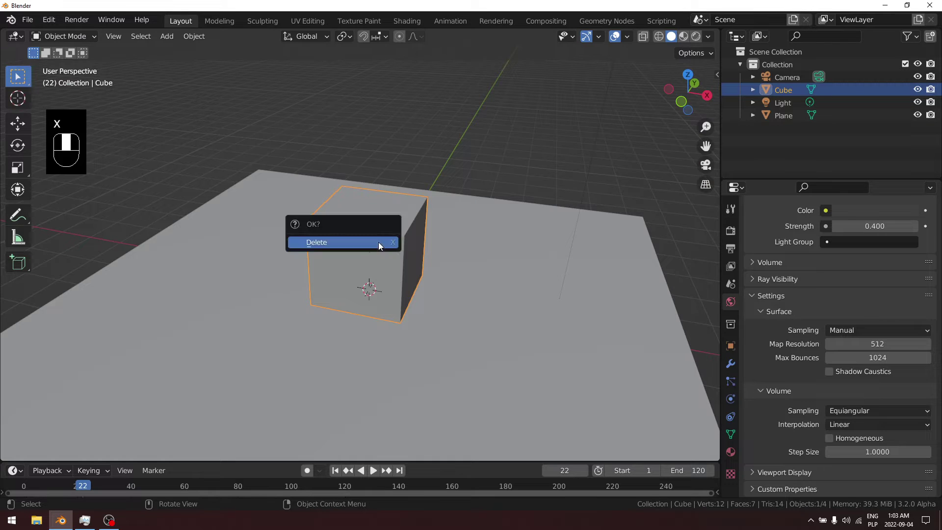
{"action": "left_click", "coordinate": [363, 278]}
{"action": "key", "text": "x"}
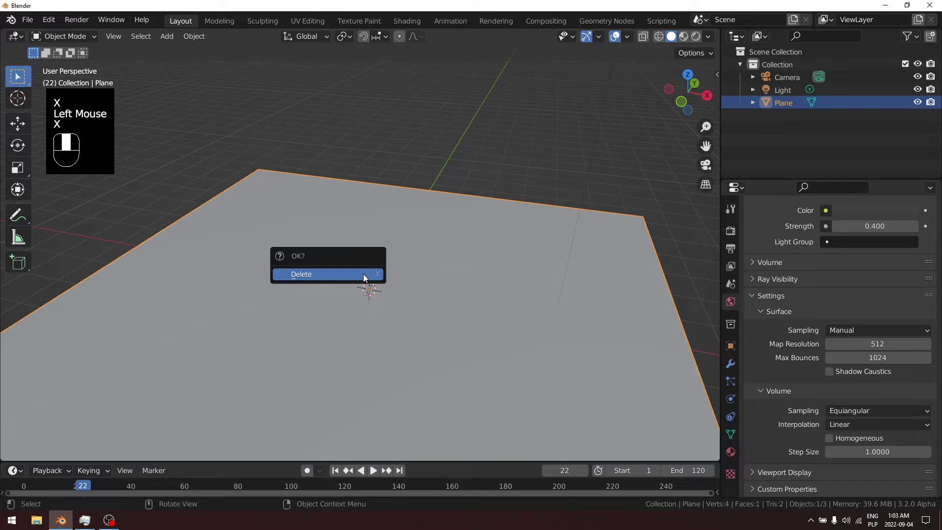
{"action": "key", "text": "shift+a"}
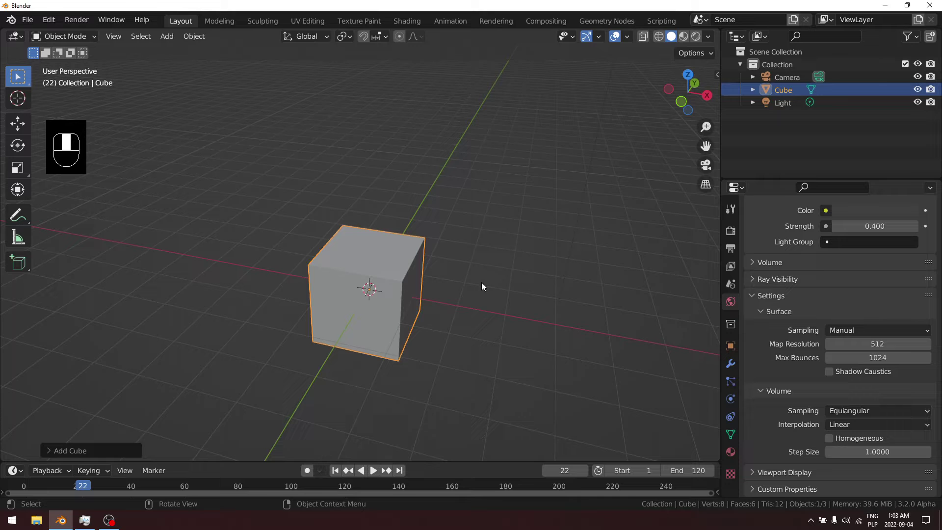
Step: Inspect the new cube by orbiting and zooming, with the viewport in Material Preview shading
{"action": "middle_click", "coordinate": [470, 349]}
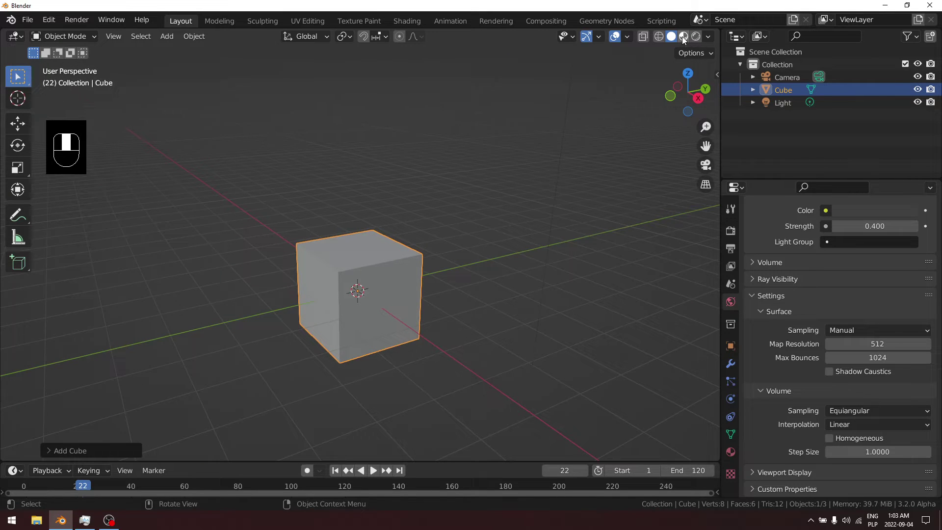
{"action": "left_click", "coordinate": [683, 40]}
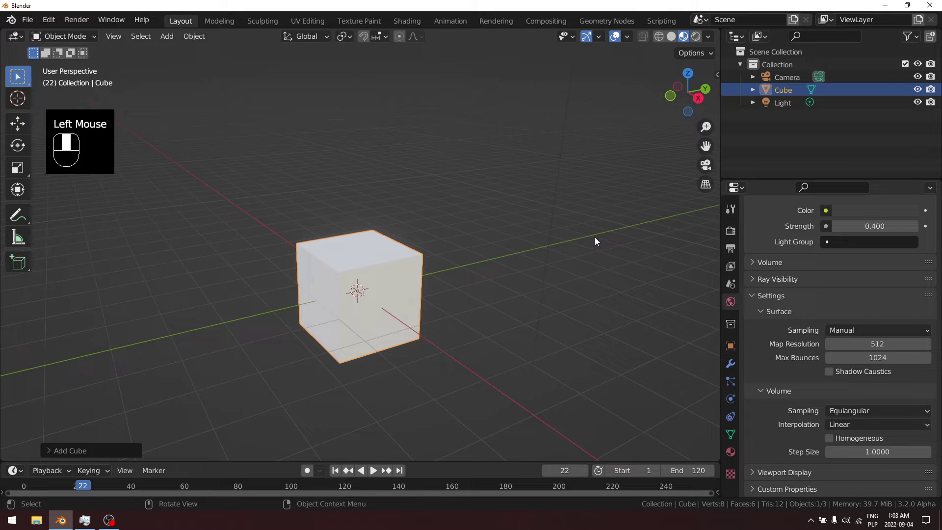
{"action": "scroll", "scroll_direction": "up", "scroll_amount": 3}
{"action": "scroll", "scroll_direction": "down", "scroll_amount": 3}
{"action": "scroll", "scroll_direction": "down", "scroll_amount": 3}
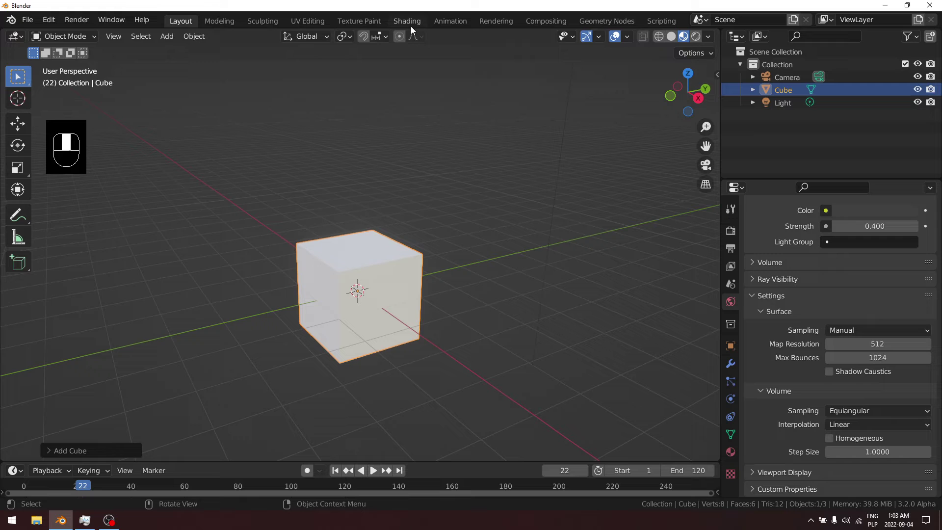
Step: Create a new material for the cube in the Shading workspace
{"action": "left_click", "coordinate": [409, 26]}
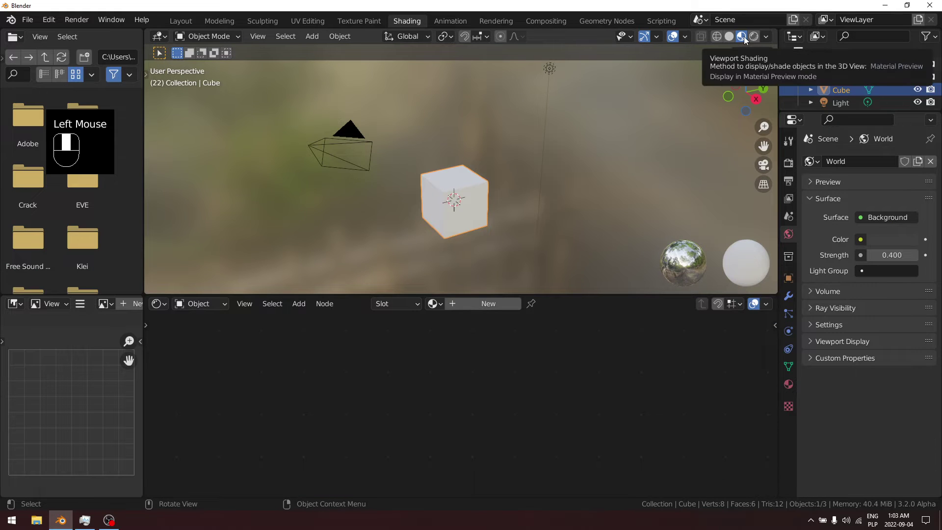
{"action": "left_click", "coordinate": [745, 40]}
{"action": "scroll", "scroll_direction": "up", "scroll_amount": 3}
{"action": "left_click_drag", "start_coordinate": [501, 310], "coordinate": [387, 339]}
{"action": "scroll", "scroll_direction": "up", "scroll_amount": 3}
Step: Arrange an Image Texture node in the node editor, wired toward the material's Base Color
{"action": "middle_click", "coordinate": [598, 375]}
{"action": "middle_click", "coordinate": [326, 378]}
{"action": "left_click_drag", "start_coordinate": [387, 339], "coordinate": [429, 347]}
{"action": "scroll", "scroll_direction": "down", "scroll_amount": 3}
{"action": "left_click_drag", "start_coordinate": [429, 347], "coordinate": [409, 274]}
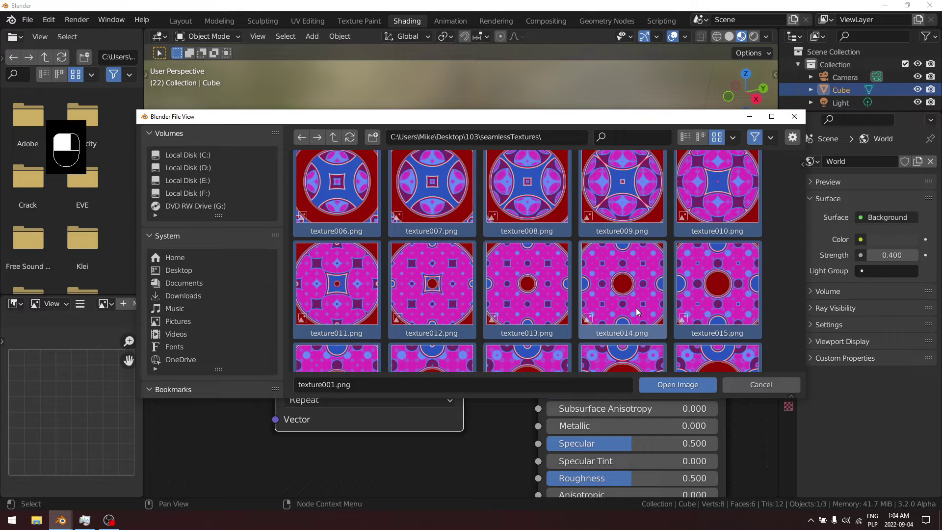
Step: Load the whole run of seamless texture images as an image sequence and play its animation on the cube
{"action": "left_click_drag", "start_coordinate": [701, 391], "coordinate": [483, 445]}
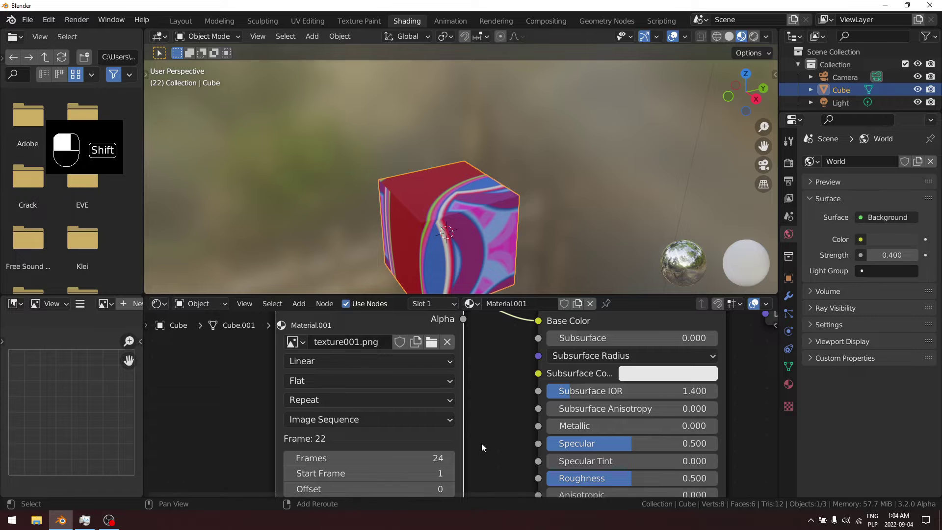
{"action": "middle_click", "coordinate": [483, 445]}
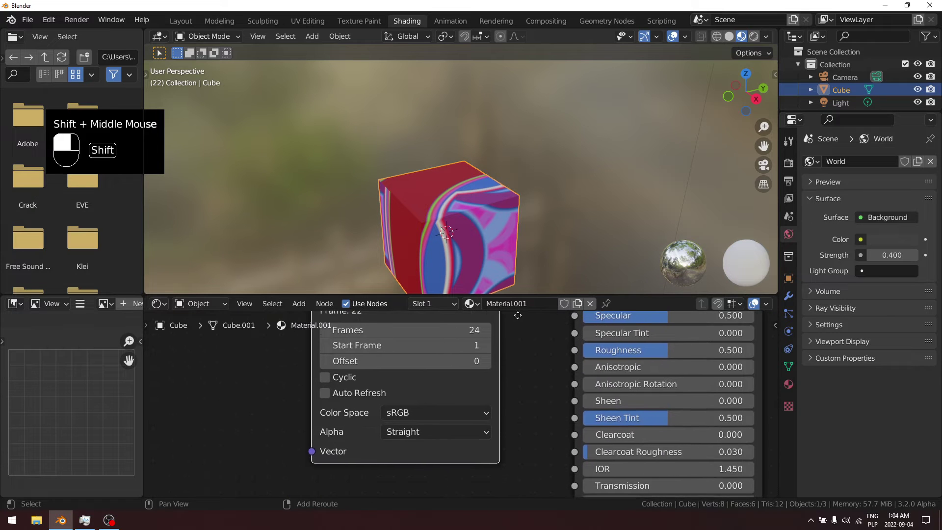
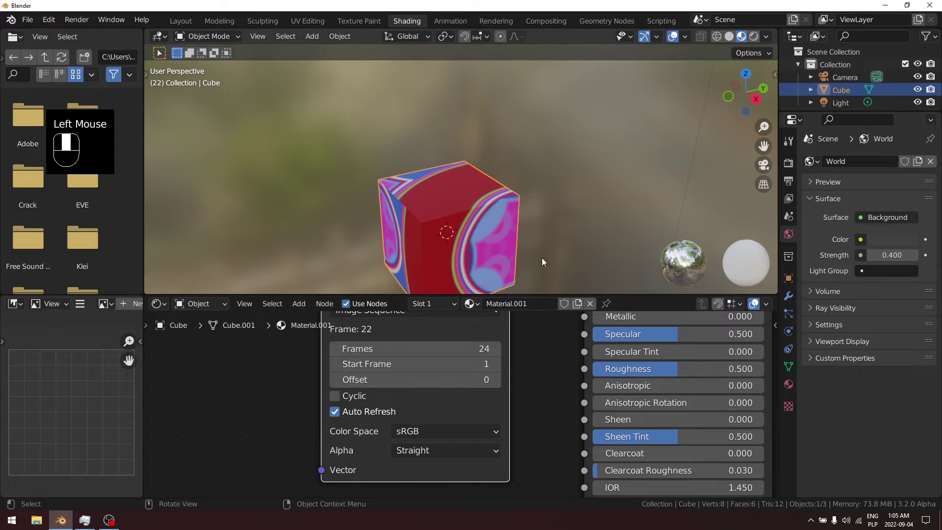
{"action": "key", "text": "space"}
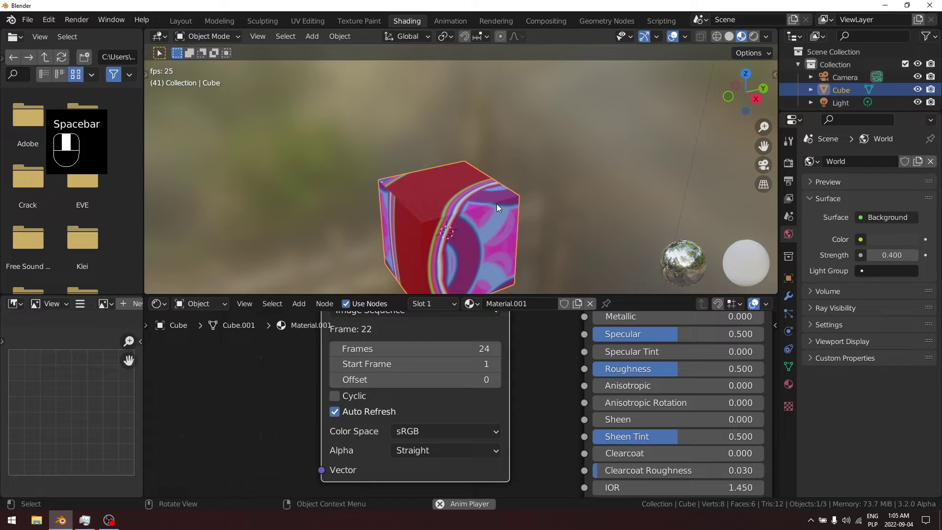
{"action": "key", "text": "space"}
{"action": "key", "text": "space"}
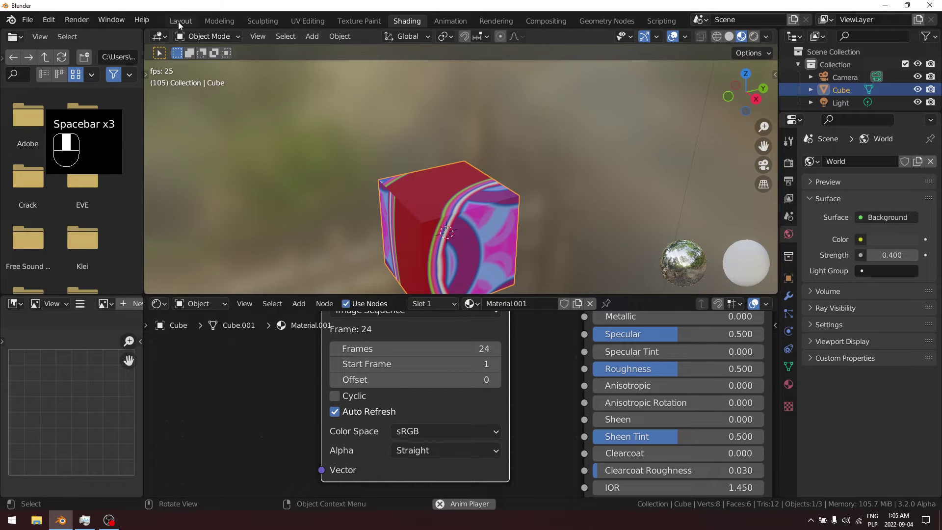
Step: Return to the Layout workspace where the animated texture keeps playing on the cube
{"action": "left_click", "coordinate": [181, 26]}
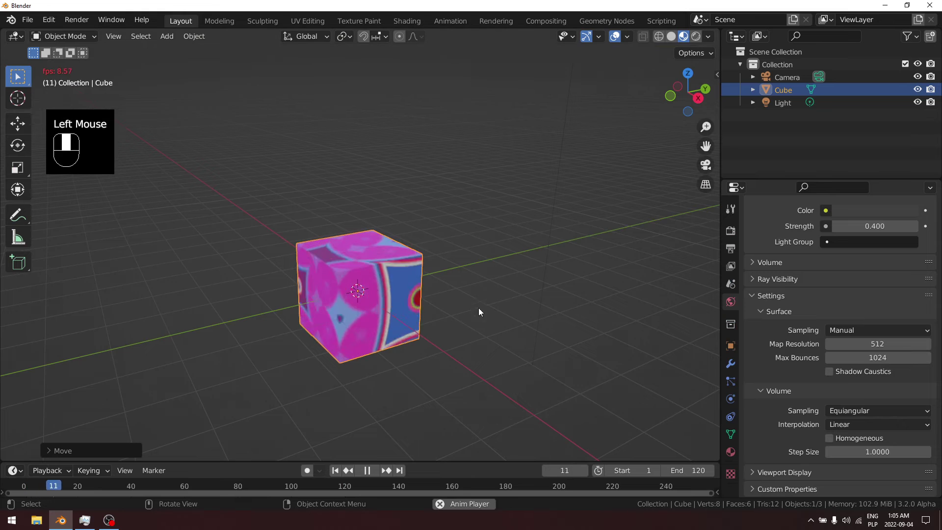
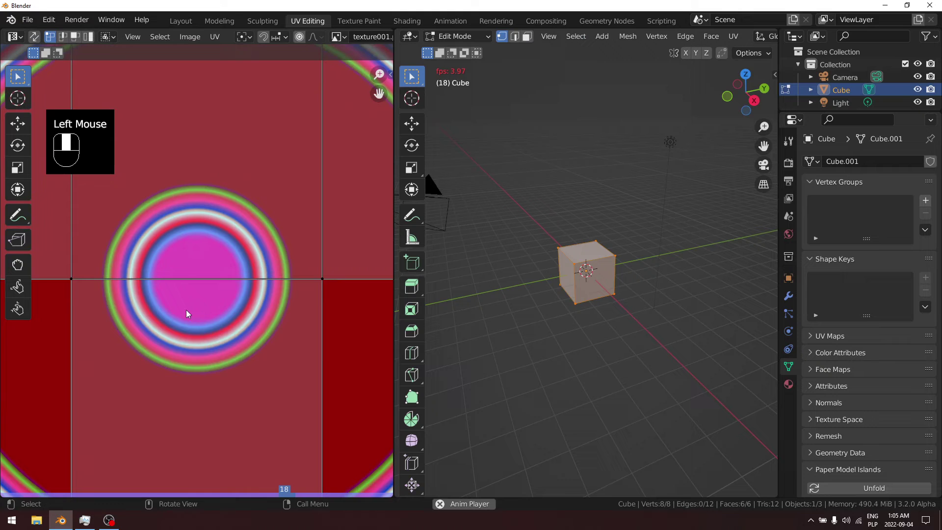
Step: Select every face of the cube in the UV editor and cube-project them onto the texture
{"action": "scroll", "scroll_direction": "down", "scroll_amount": 3}
{"action": "left_click_drag", "start_coordinate": [186, 317], "coordinate": [186, 317]}
{"action": "scroll", "scroll_direction": "down", "scroll_amount": 3}
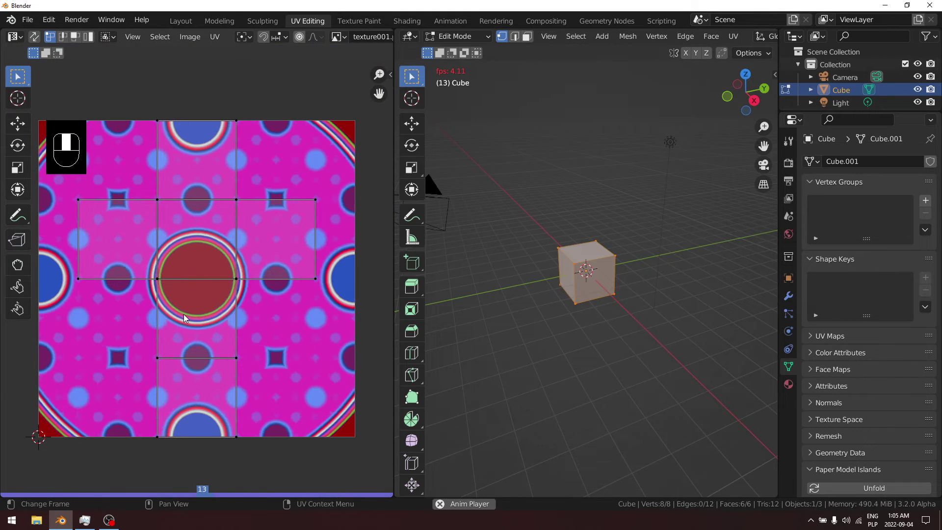
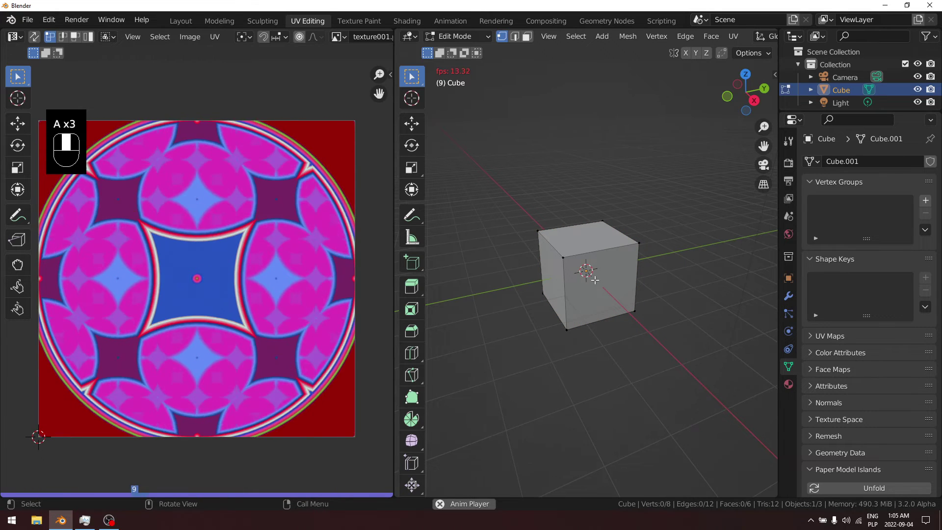
{"action": "key", "text": "a"}
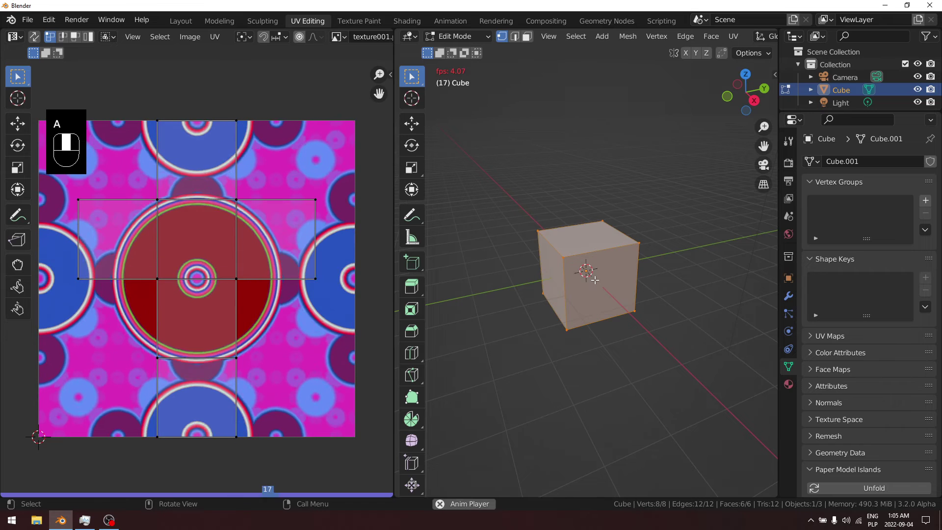
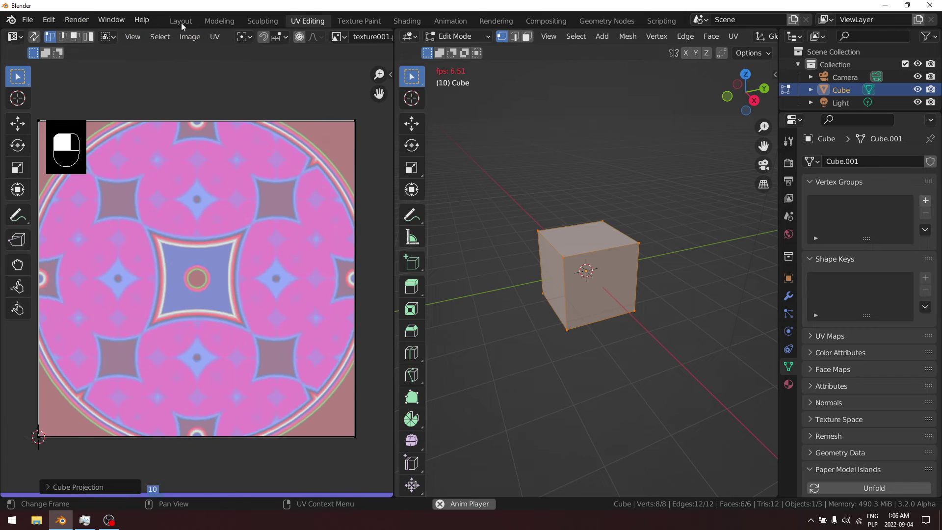
{"action": "left_click_drag", "start_coordinate": [186, 27], "coordinate": [737, 372]}
{"action": "scroll", "scroll_direction": "up", "scroll_amount": 3}
{"action": "scroll", "scroll_direction": "down", "scroll_amount": 3}
Step: Go back to the Layout view of the textured cube and adjust a field in the modifier panel
{"action": "left_click", "coordinate": [736, 372]}
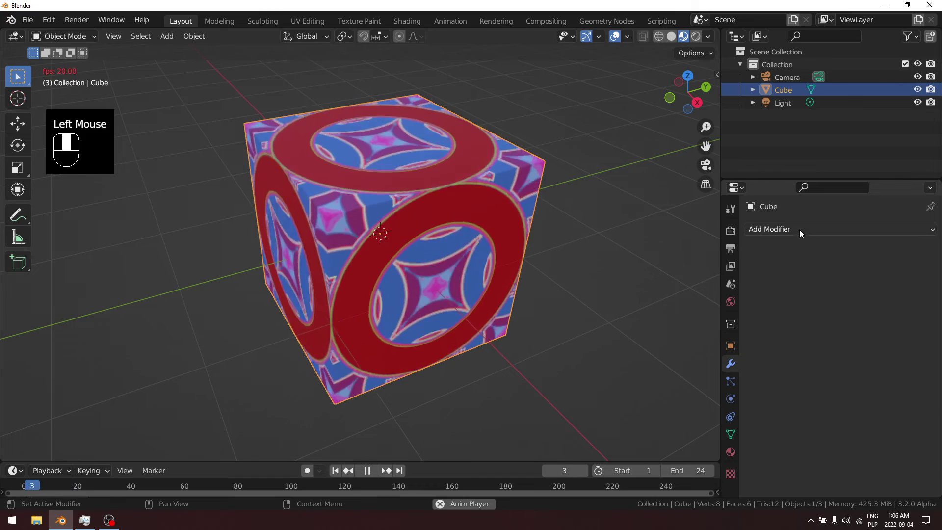
{"action": "left_click_drag", "start_coordinate": [805, 233], "coordinate": [829, 220]}
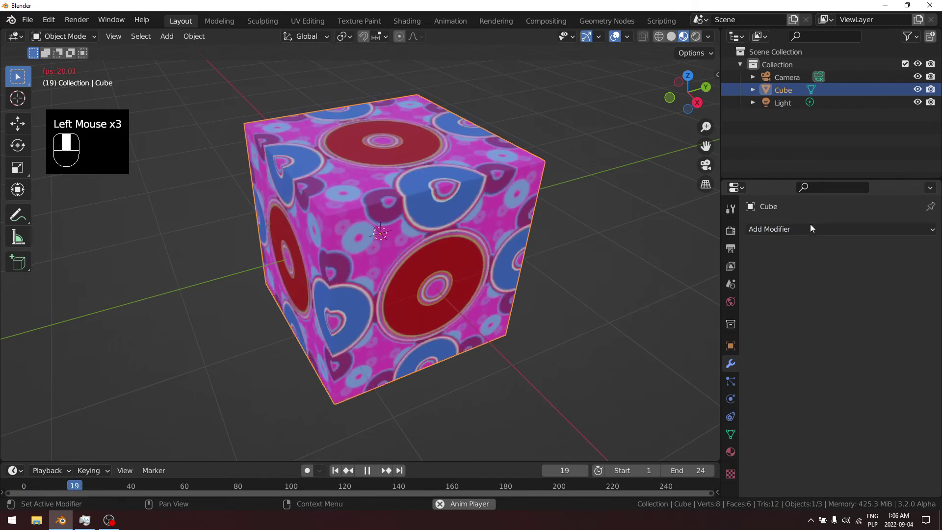
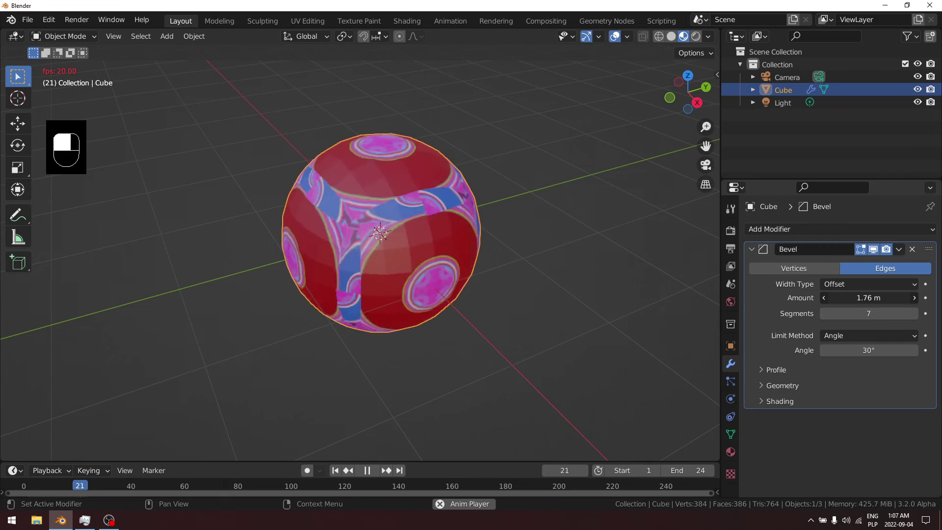
Step: Orbit and zoom around the cube to inspect how the Bevel modifier rounds its corners
{"action": "scroll", "scroll_direction": "up", "scroll_amount": 3}
{"action": "middle_click", "coordinate": [550, 294]}
{"action": "scroll", "scroll_direction": "up", "scroll_amount": 3}
{"action": "scroll", "scroll_direction": "down", "scroll_amount": 3}
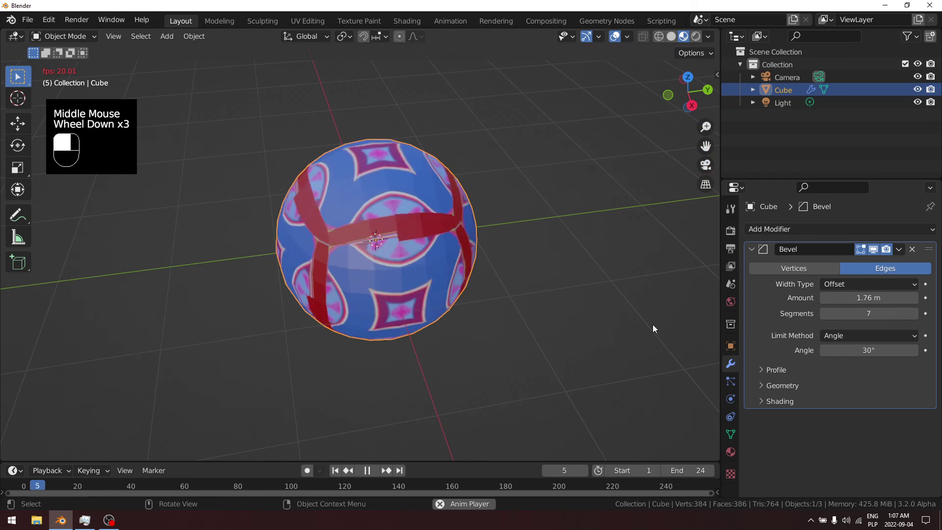
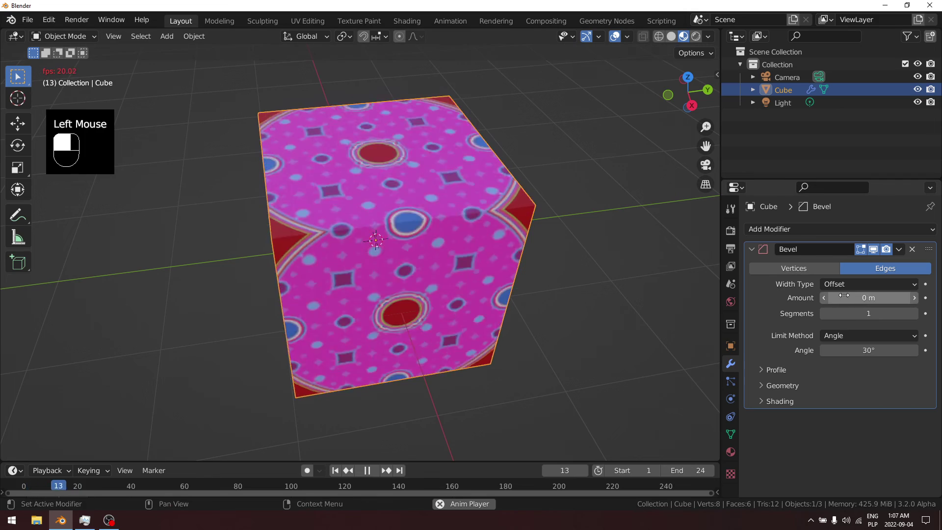
{"action": "middle_click", "coordinate": [464, 298]}
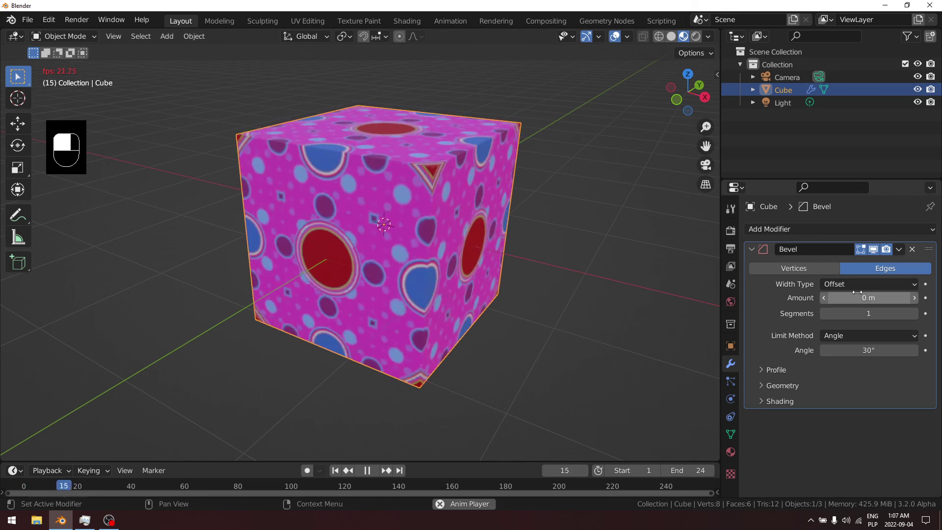
Step: Measure bevel width in Percent at 46.80% with 26 segments, then inspect the near-sphere from above
{"action": "left_click", "coordinate": [857, 287]}
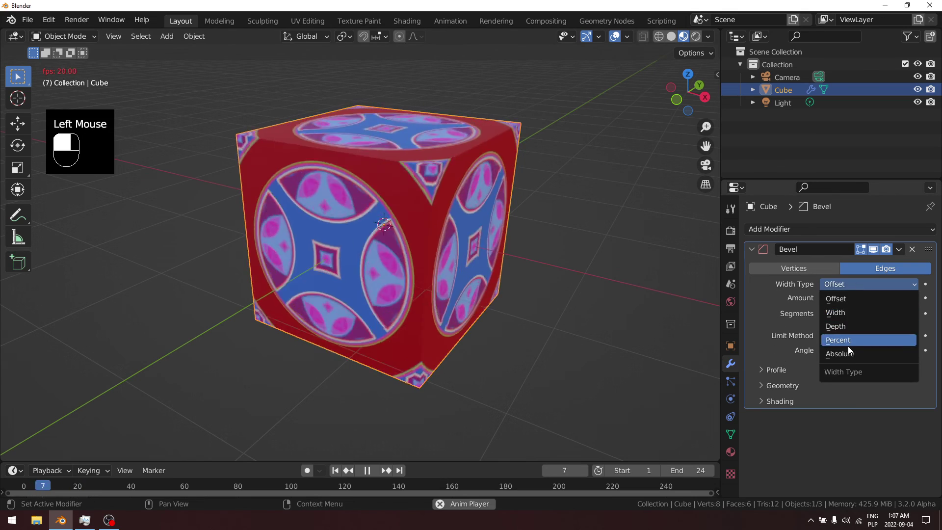
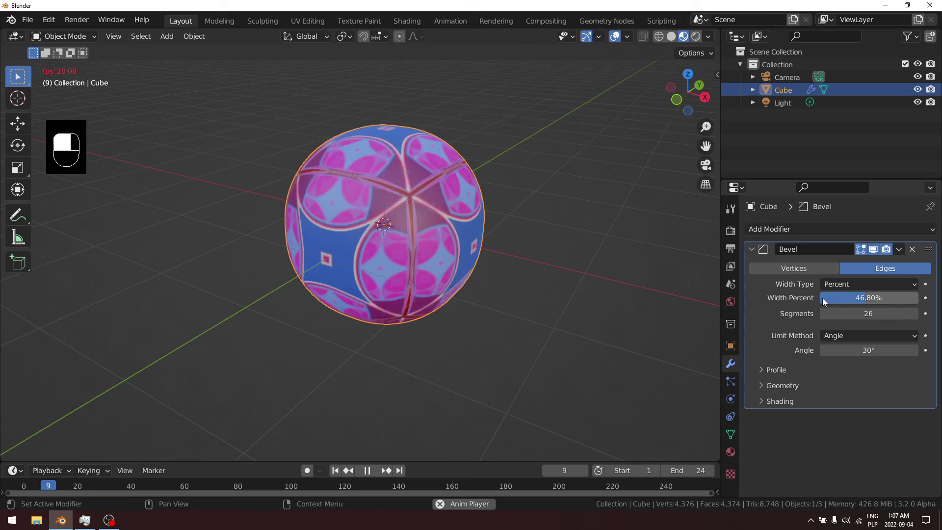
{"action": "middle_click", "coordinate": [413, 283]}
{"action": "scroll", "scroll_direction": "up", "scroll_amount": 3}
{"action": "scroll", "scroll_direction": "down", "scroll_amount": 3}
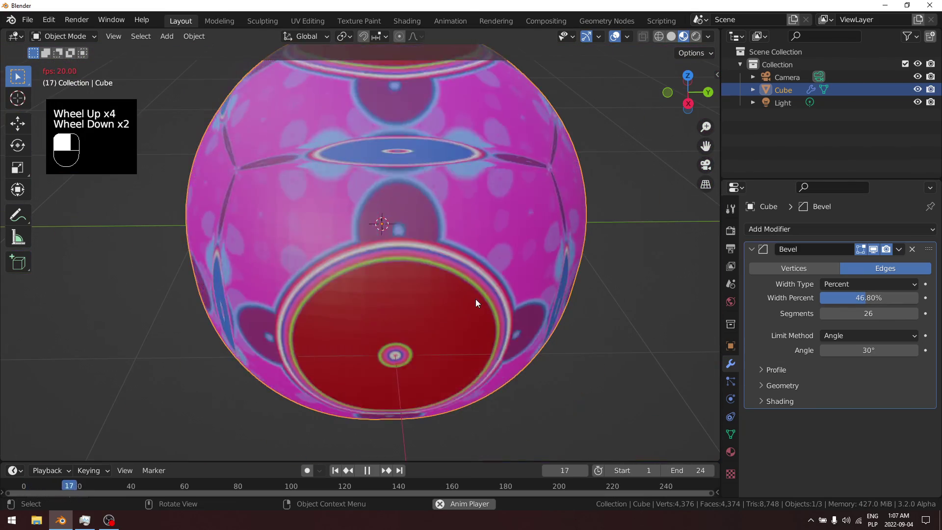
{"action": "middle_click", "coordinate": [471, 305]}
{"action": "scroll", "scroll_direction": "down", "scroll_amount": 3}
{"action": "left_click", "coordinate": [396, 312]}
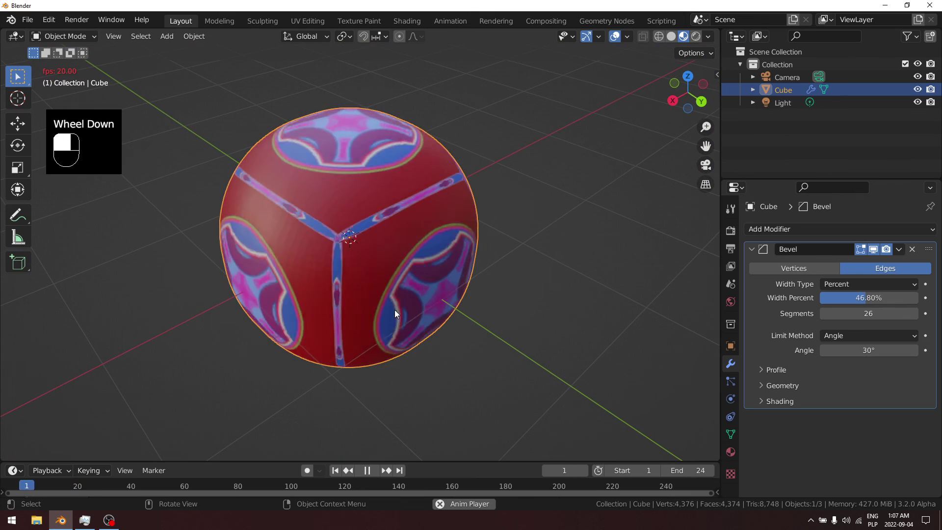